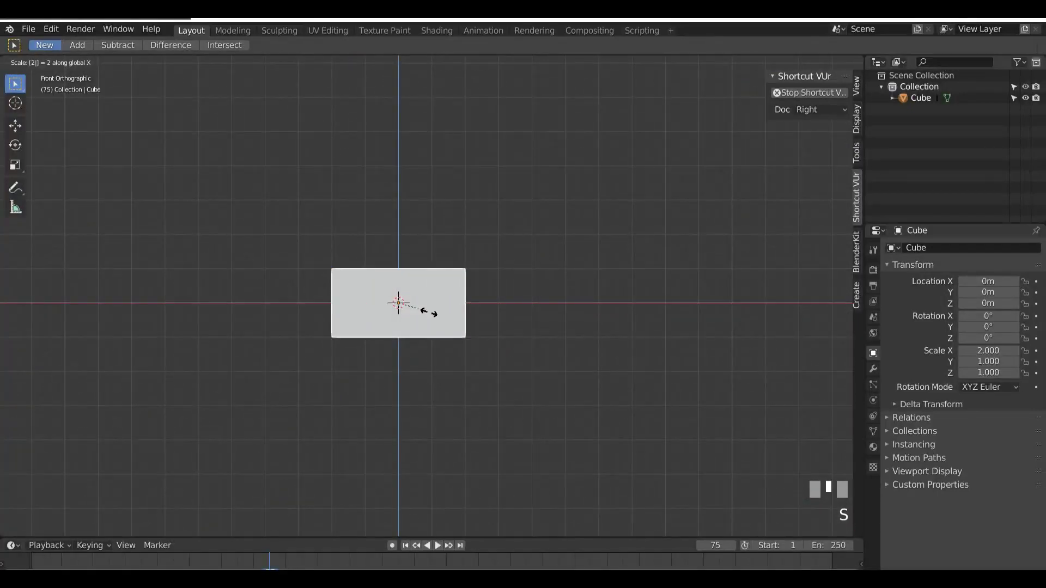
Stretch the cube to scale 4 along Y from the side view and enter Edit Mode
key(Return)
key(KP_3)
key(s)
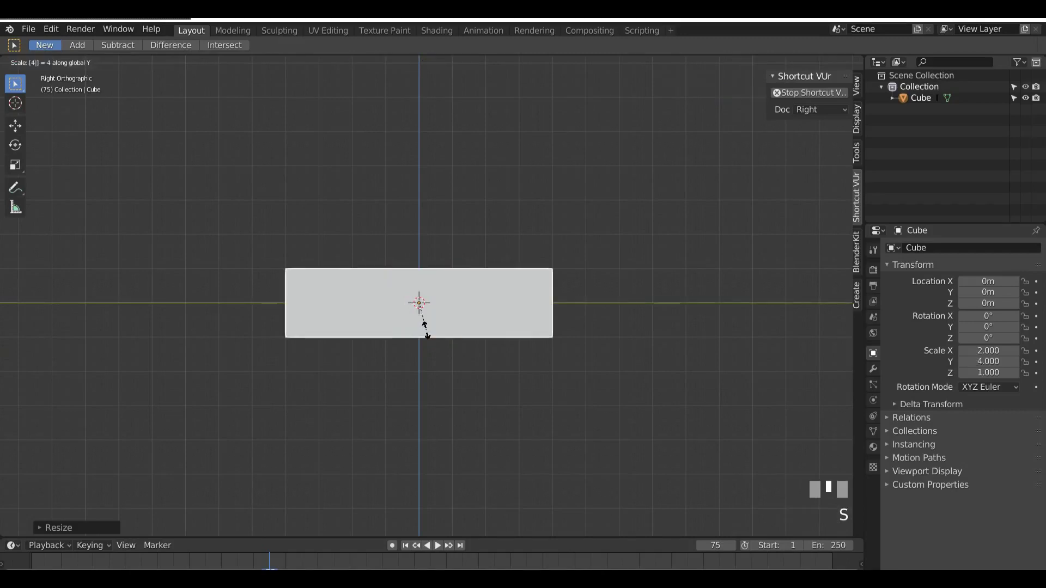
drag(452, 343, 487, 344)
key(Tab)
drag(463, 346, 433, 389)
Cut a centred edge loop with Ctrl+R, then box-select and delete the box's left half from the front view
key(a)
key(ctrl+r)
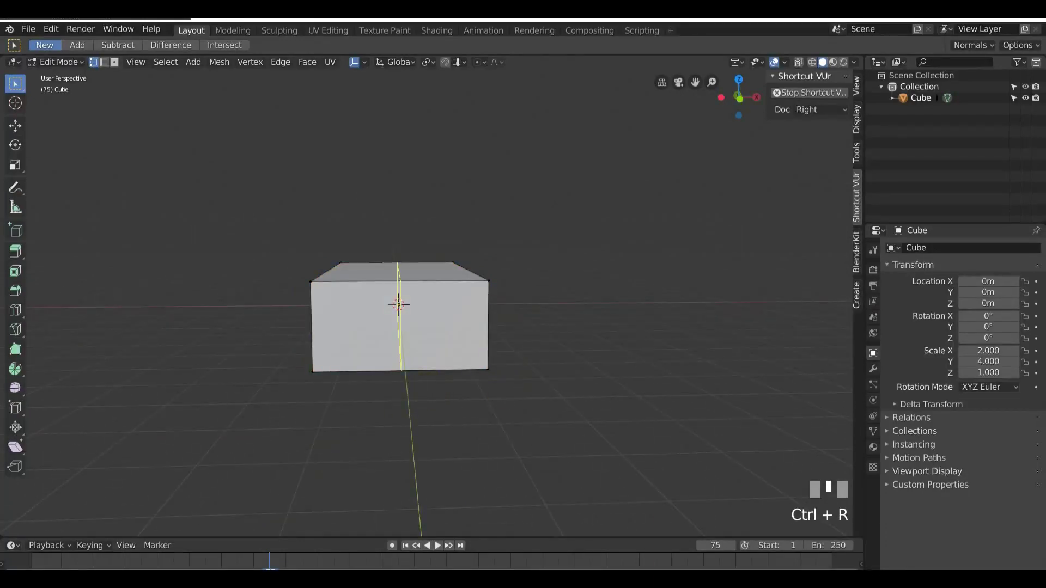
click(428, 384)
middle_click(431, 375)
key(KP_1)
scroll(up, 3)
scroll(up, 3)
scroll(up, 3)
drag(799, 70, 272, 327)
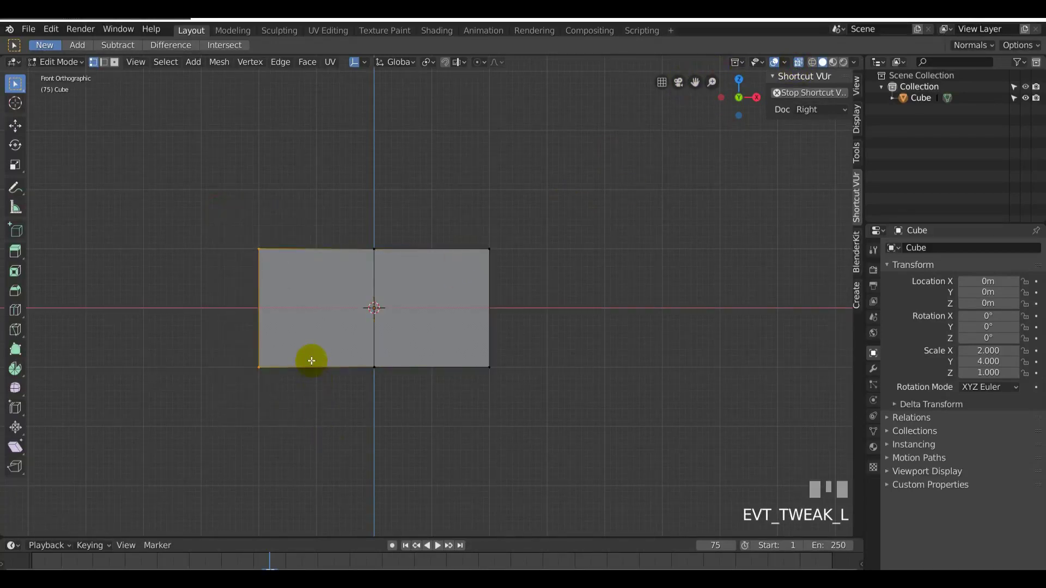
key(x)
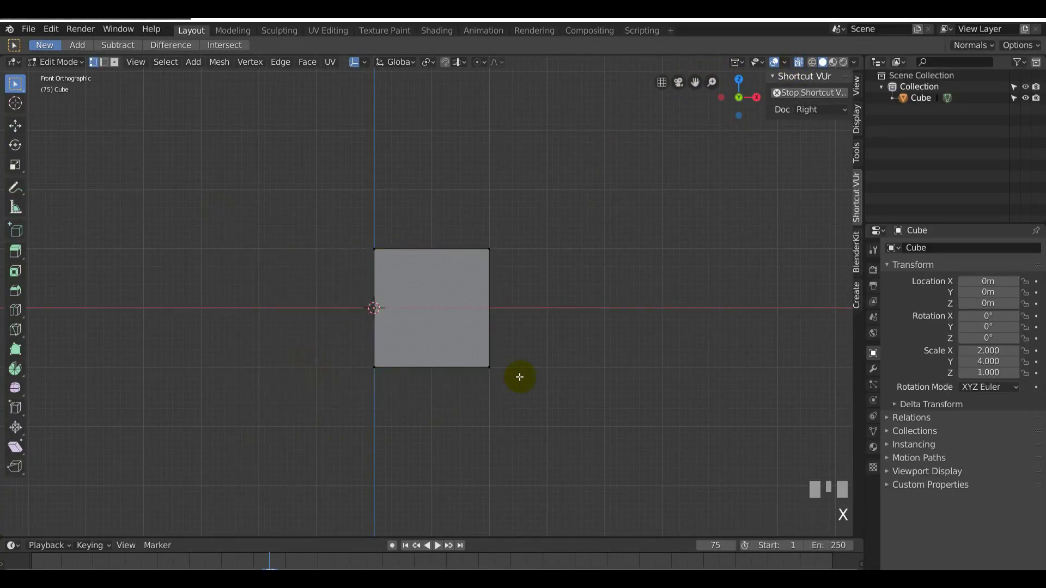
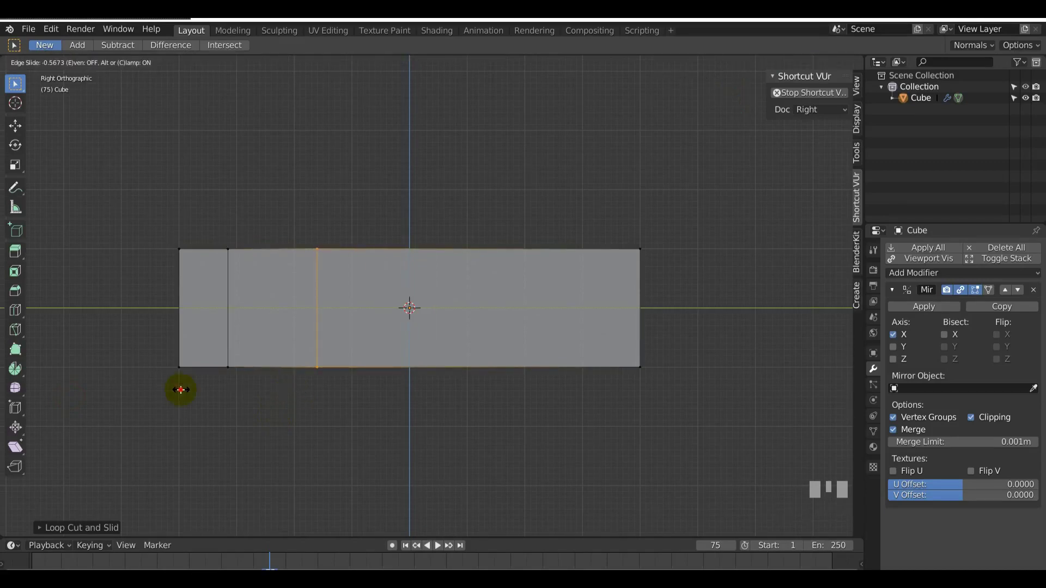
Slide the new vertical edge loop toward the left end of the half box
drag(317, 415, 257, 380)
scroll(up, 3)
scroll(down, 3)
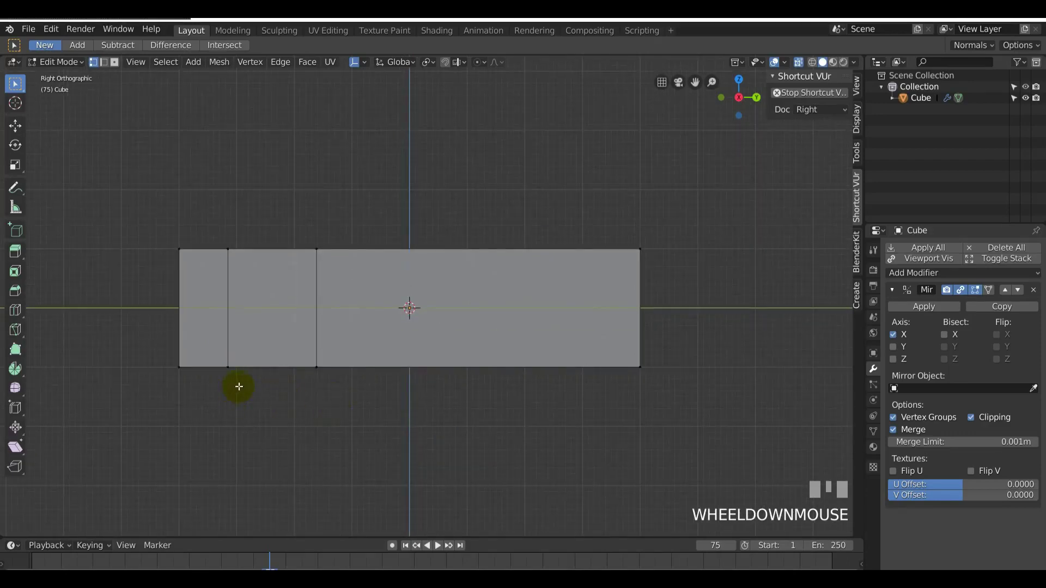
Place a horizontal edge loop along the box's side and start another loop cut
drag(251, 397, 141, 377)
key(KP_3)
key(ctrl+r)
click(140, 377)
key(ctrl+r)
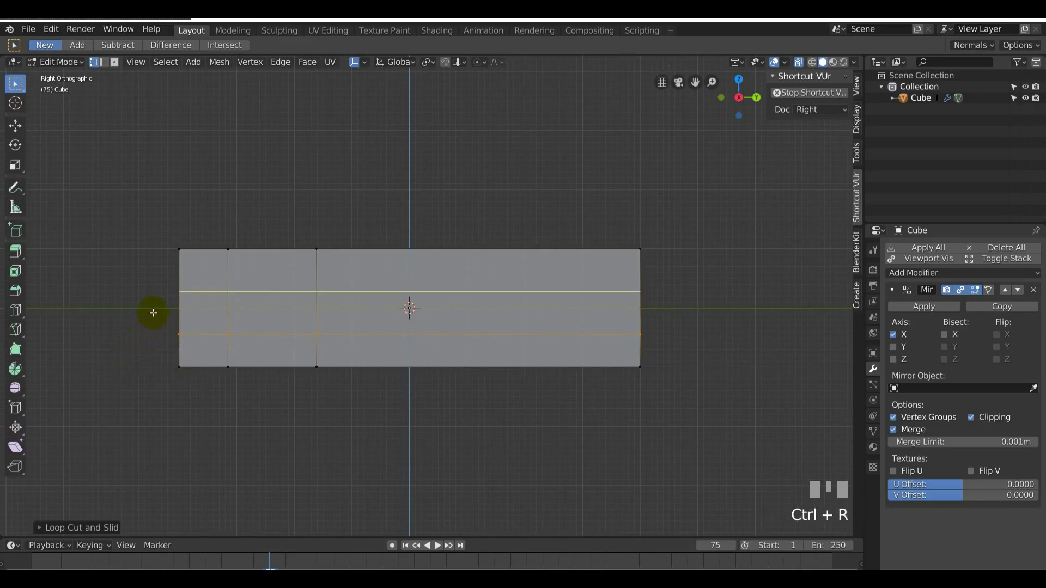
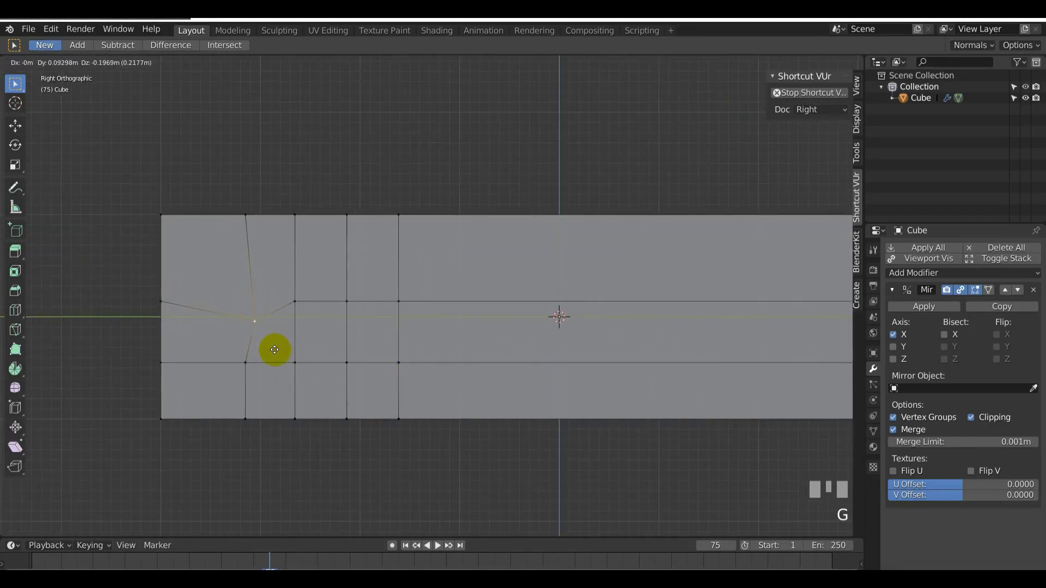
Move several side vertices with G to shape the wheel-arch outline, cancelling a stray inset
click(355, 355)
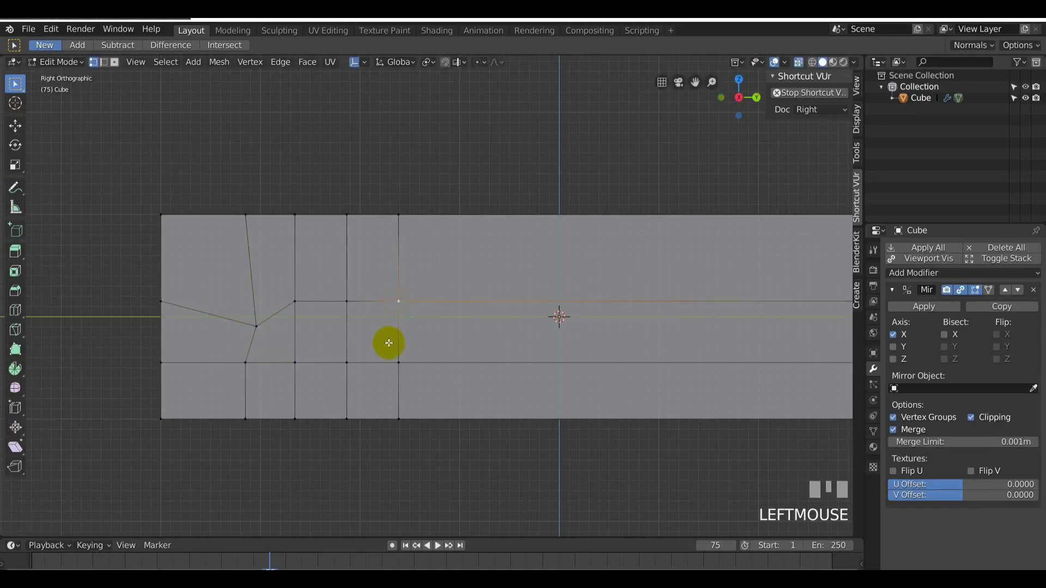
key(g)
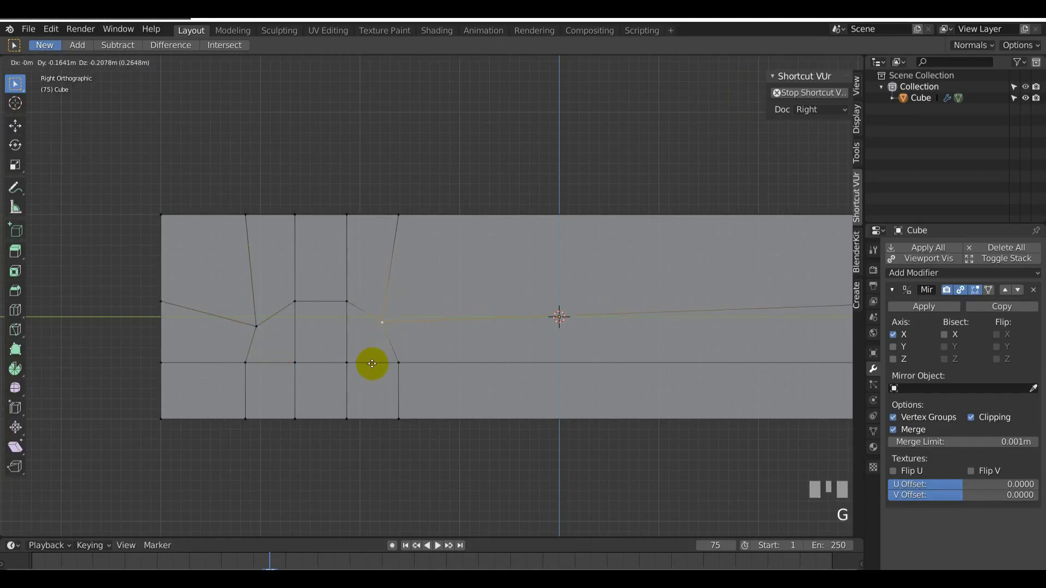
click(330, 411)
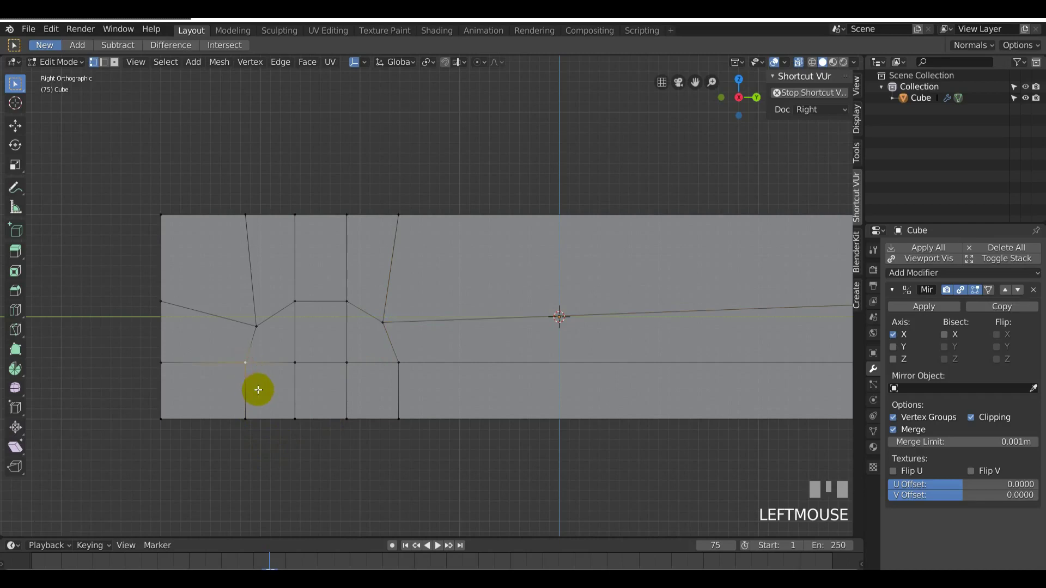
key(g)
click(413, 395)
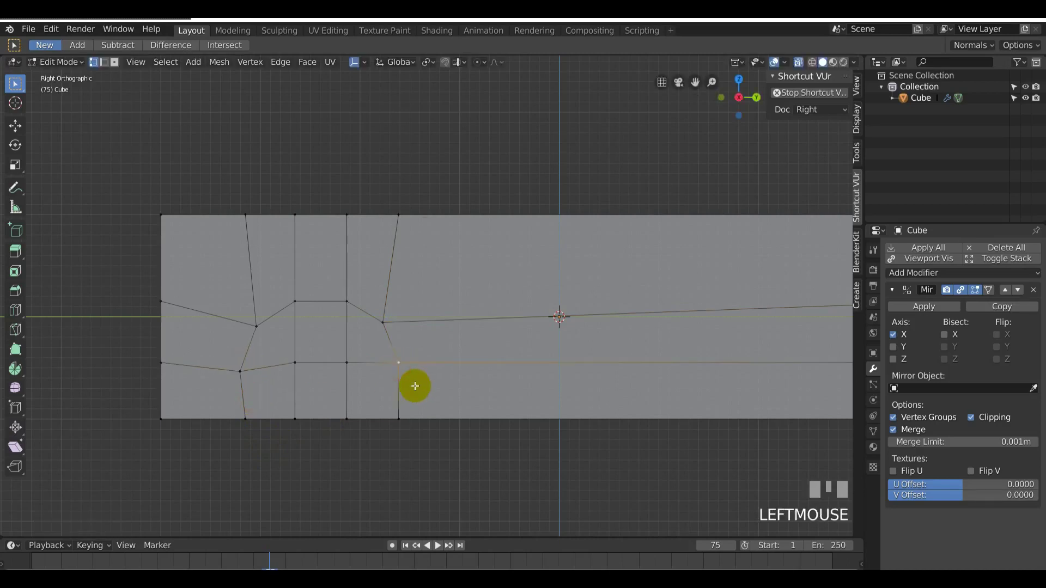
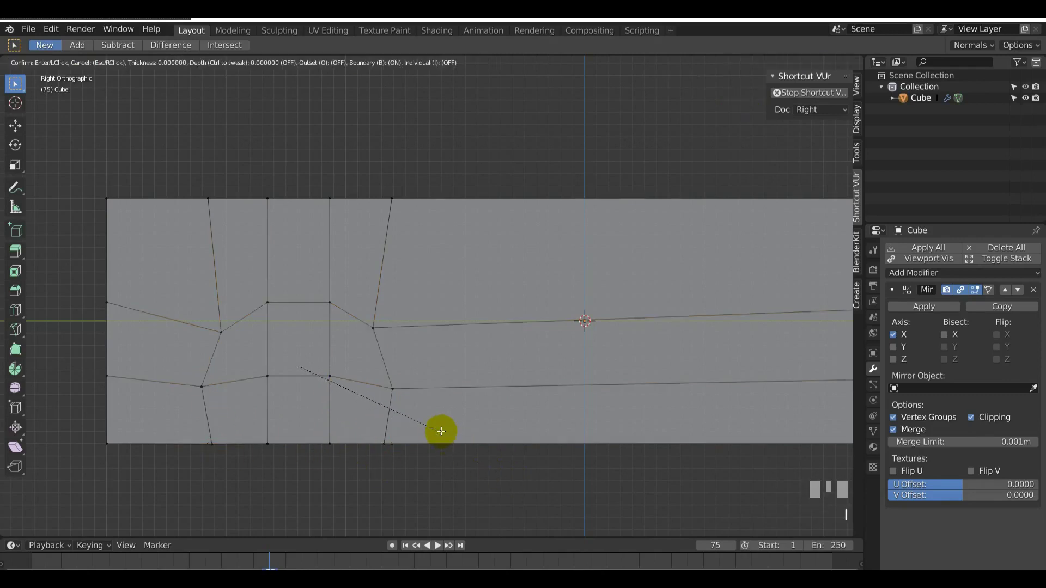
right_click(439, 427)
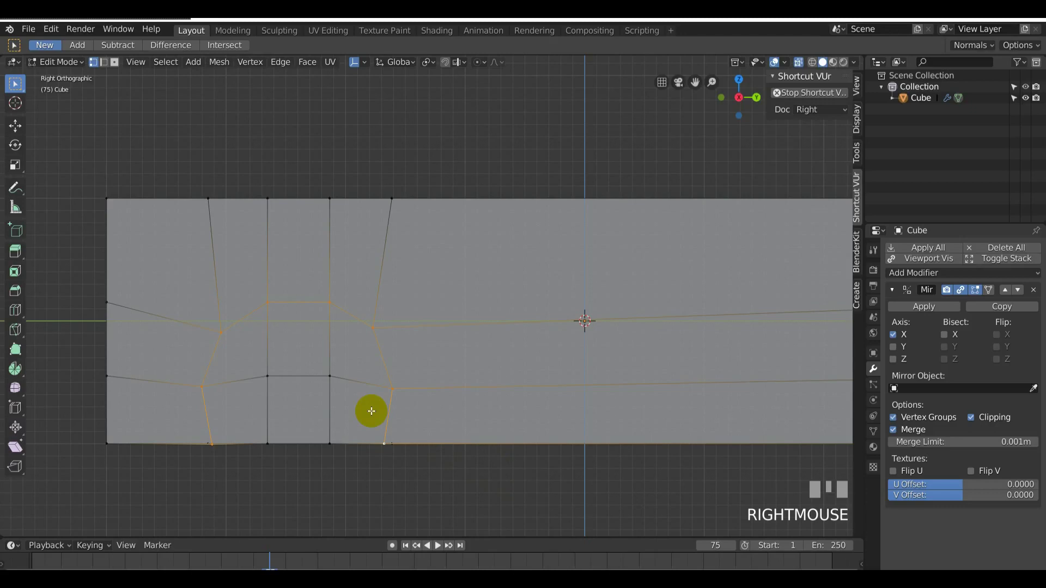
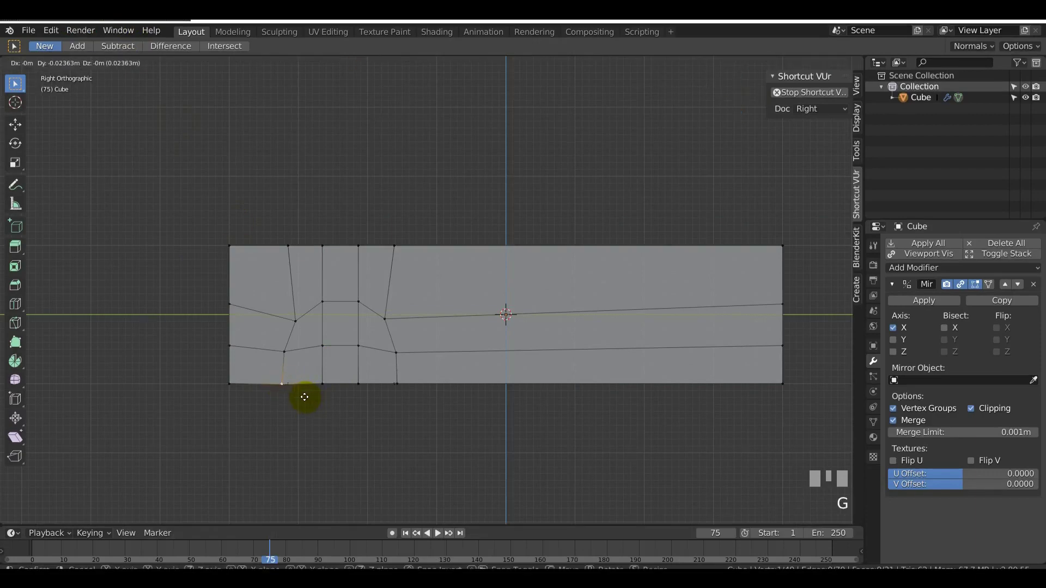
click(395, 382)
key(g)
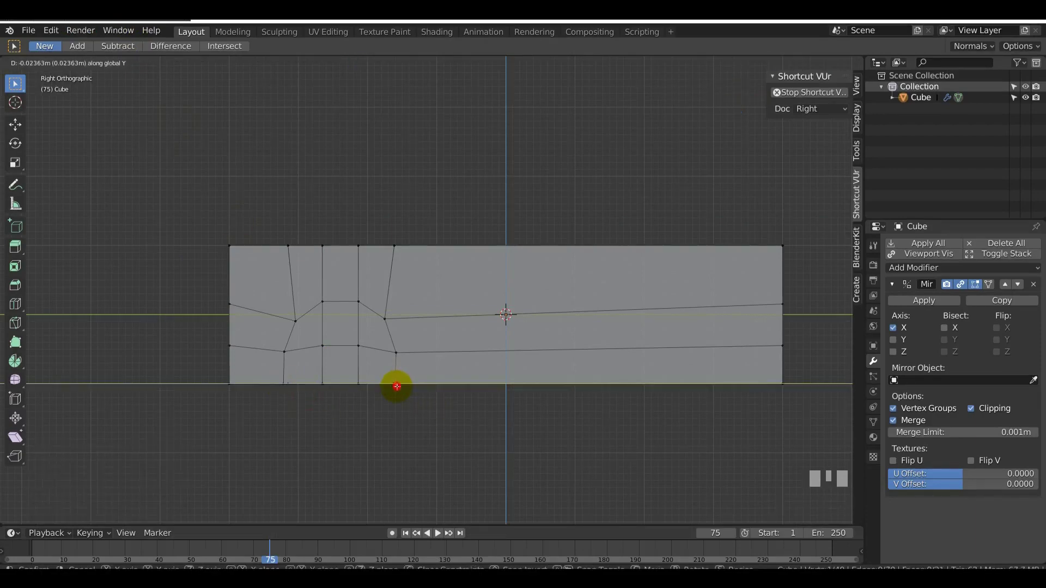
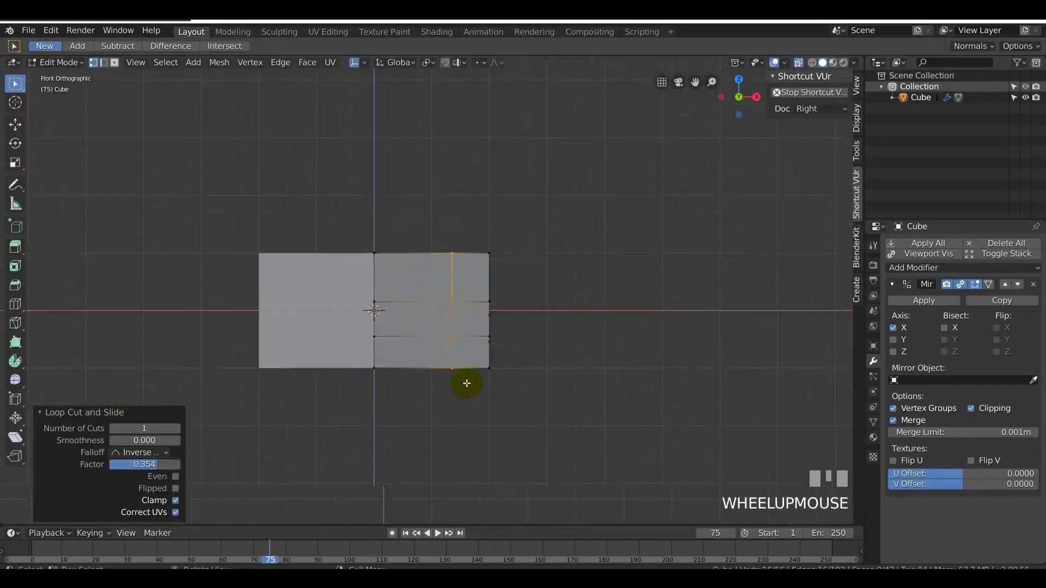
Start sliding the new lengthwise edge loop sideways along X
scroll(down, 3)
key(g)
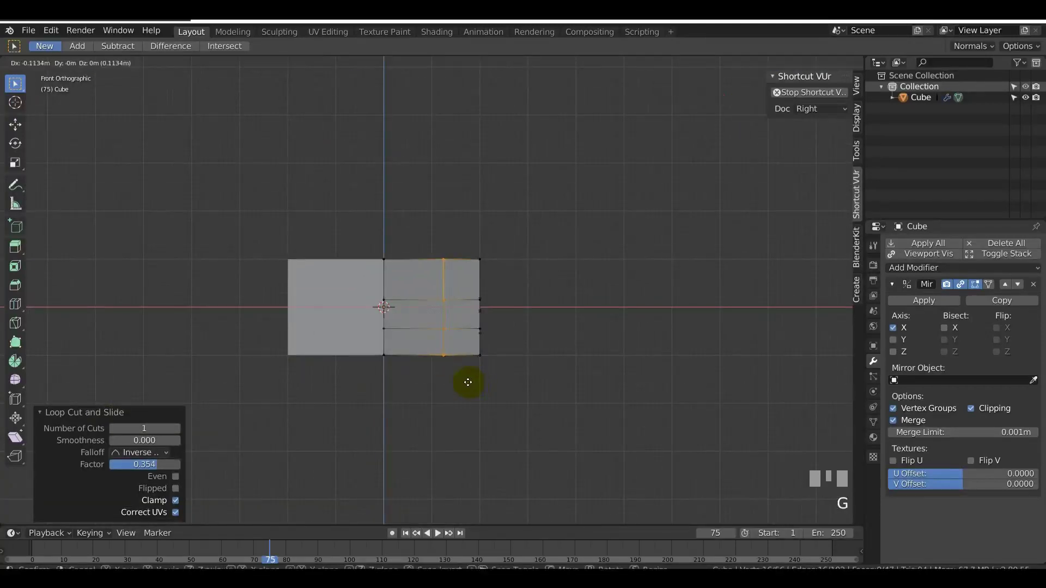
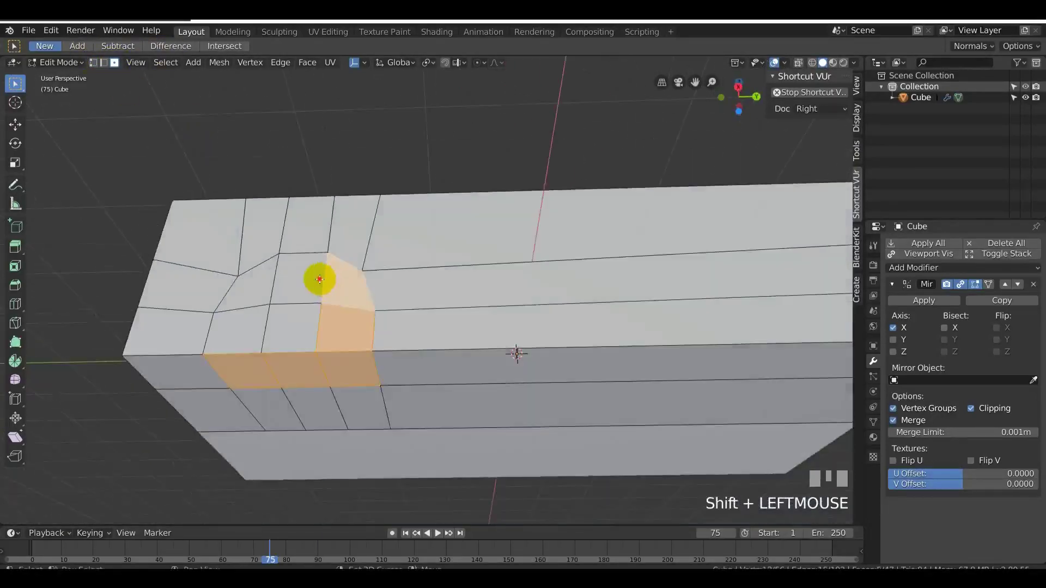
Select and adjust the arch-area geometry, deleting and filling faces around the wheel well
drag(284, 329, 257, 285)
click(257, 284)
click(255, 330)
scroll(down, 3)
scroll(up, 3)
drag(309, 338, 106, 71)
key(x)
click(106, 71)
click(526, 345)
drag(331, 390, 211, 350)
click(211, 351)
drag(290, 378, 332, 373)
click(352, 372)
drag(377, 353, 351, 305)
key(f)
drag(356, 368, 95, 69)
click(95, 70)
Inset the wheel-well faces about 0.032 m and lower them about 0.032 m along Z
key(i)
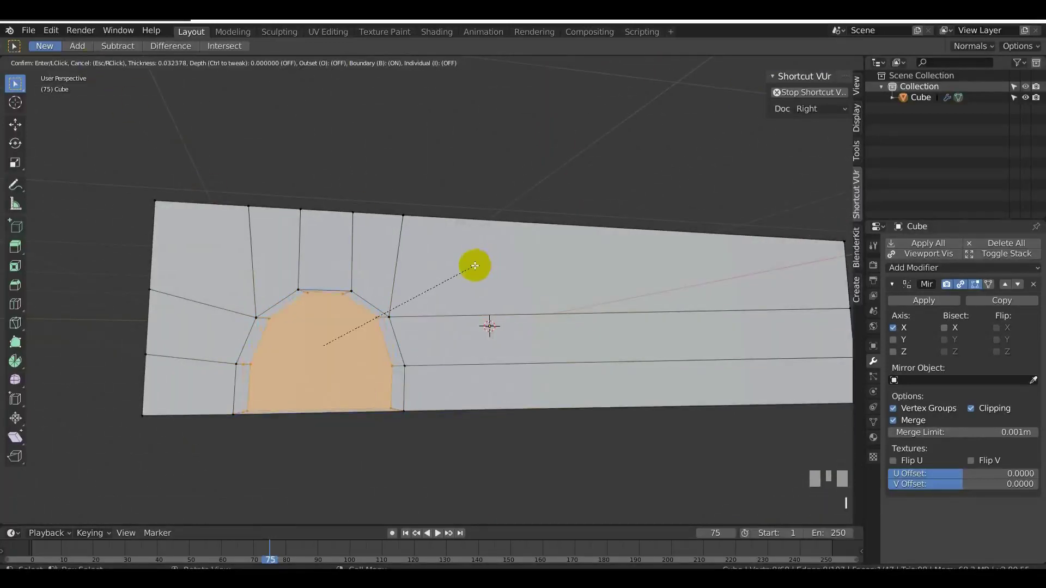
click(450, 307)
key(g)
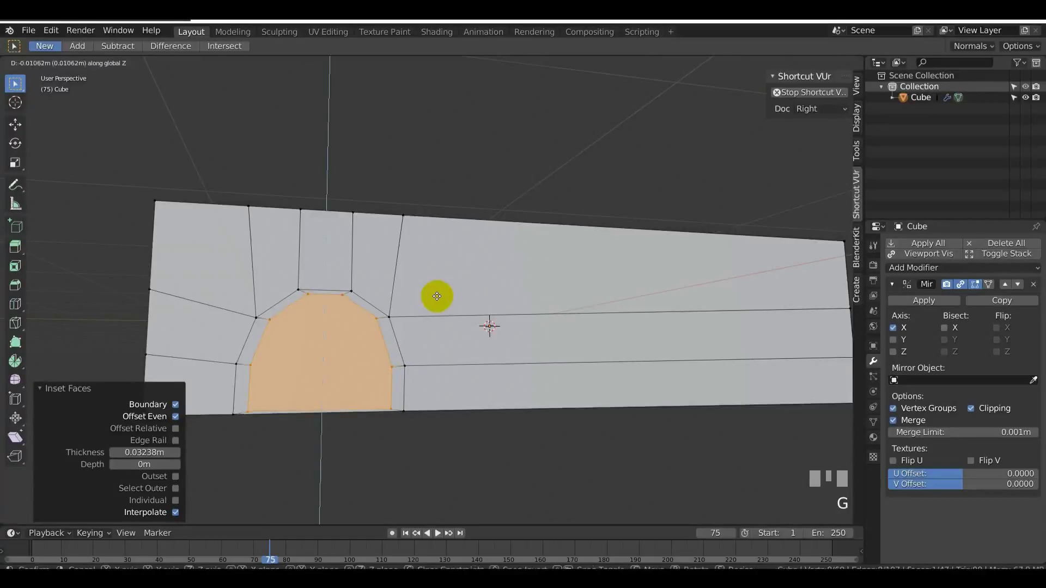
click(432, 407)
key(s)
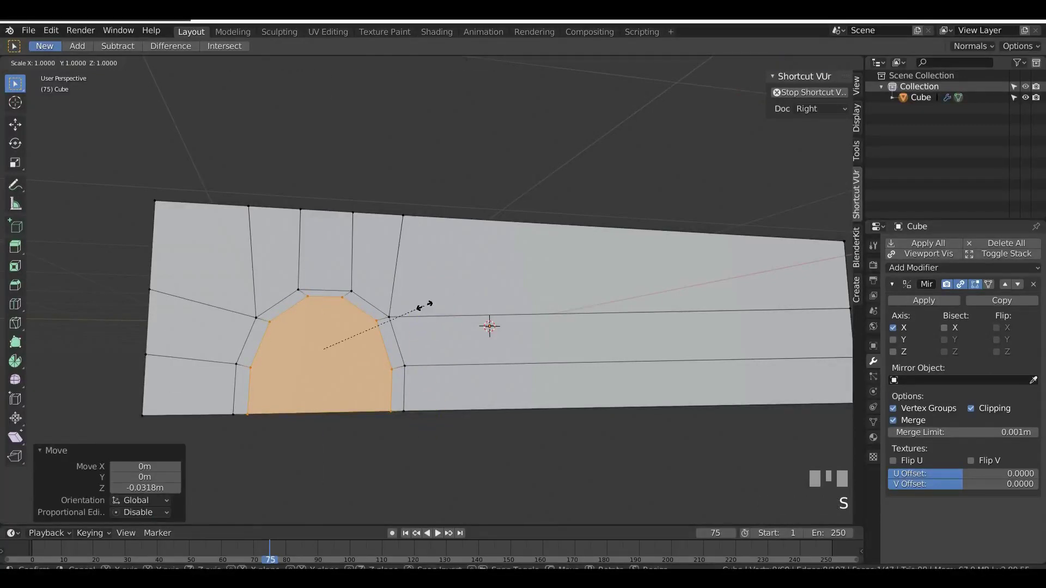
right_click(445, 382)
scroll(down, 3)
scroll(up, 3)
From the side view, move a wheel-well border vertex down to even out the arch
drag(390, 374, 413, 453)
key(KP_1)
scroll(up, 3)
click(413, 453)
scroll(down, 3)
scroll(up, 3)
middle_click(428, 397)
scroll(up, 3)
click(277, 342)
drag(281, 341, 266, 424)
click(259, 445)
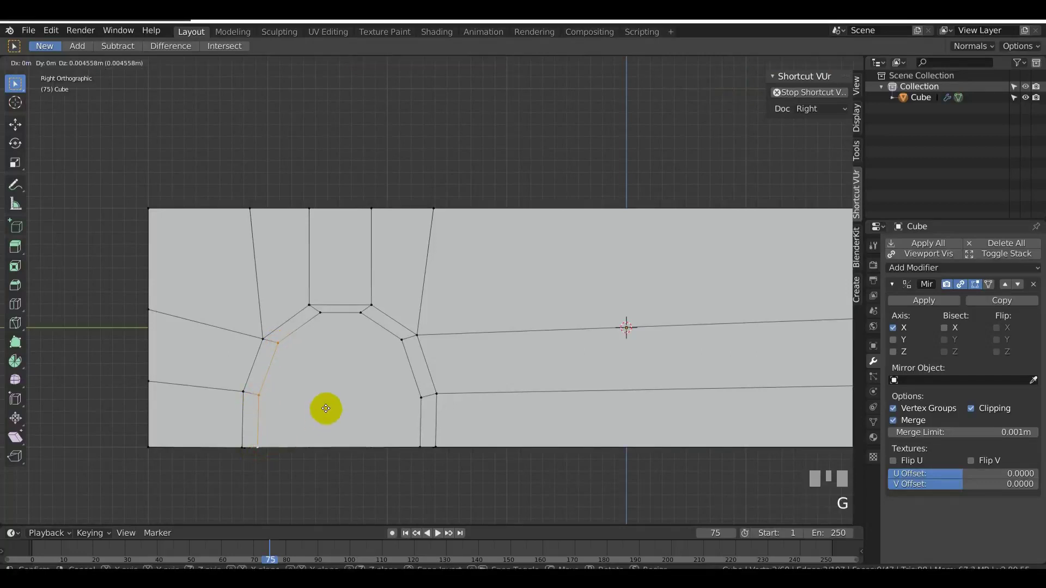
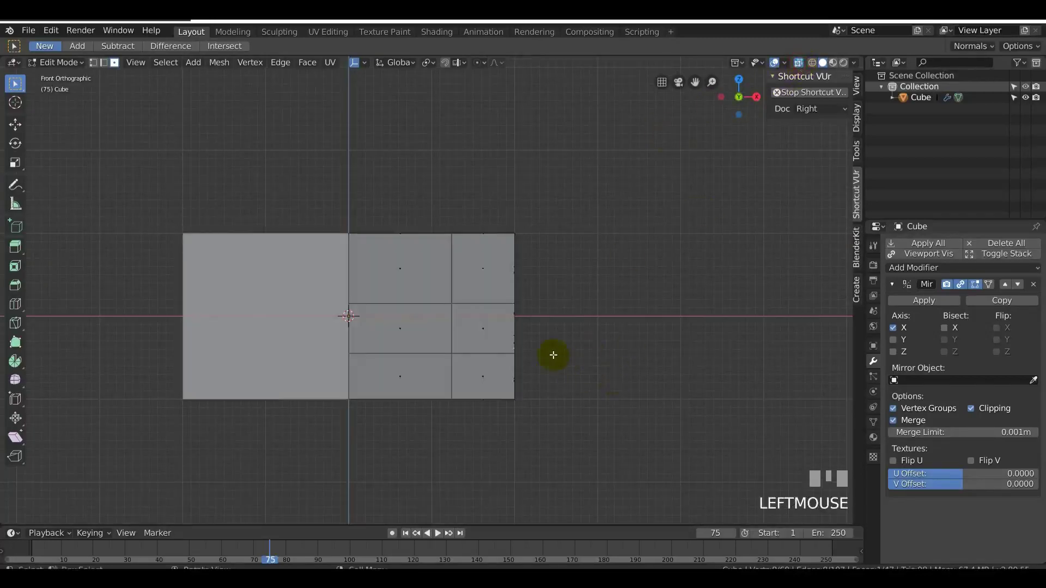
Extrude the selected body faces outward with E
key(e)
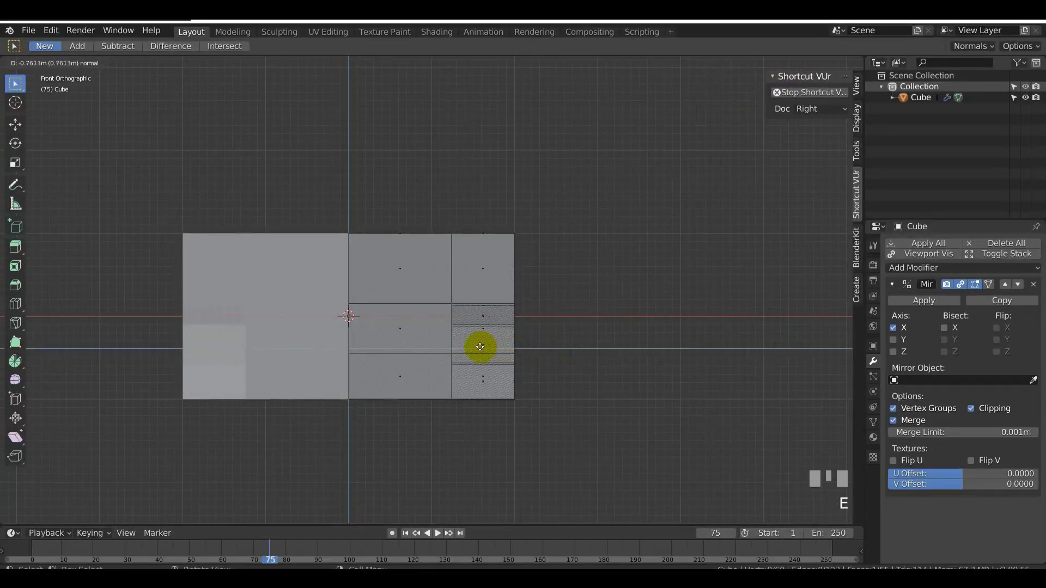
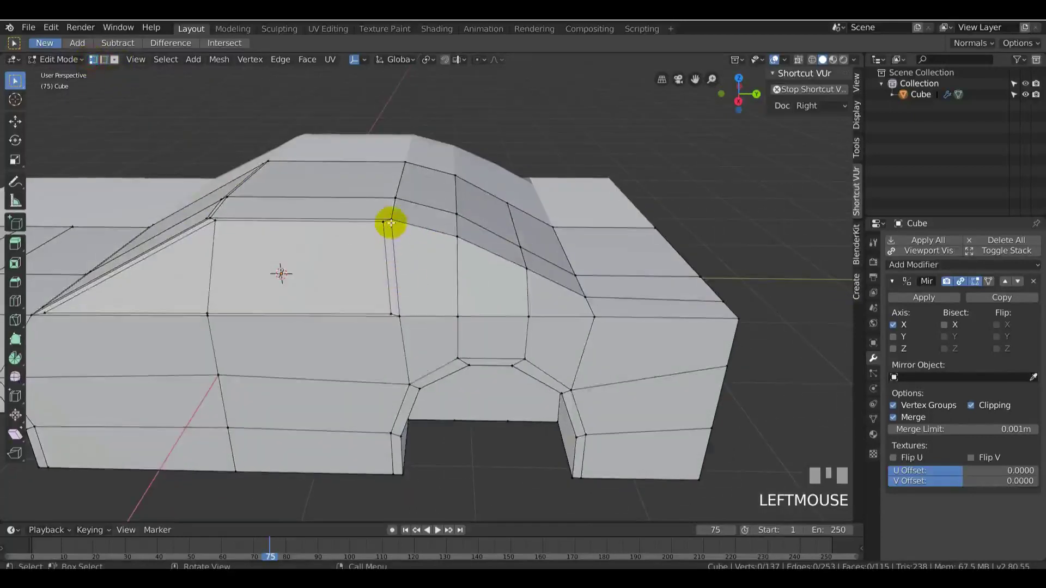
Inset the rear side window faces
drag(465, 291, 515, 306)
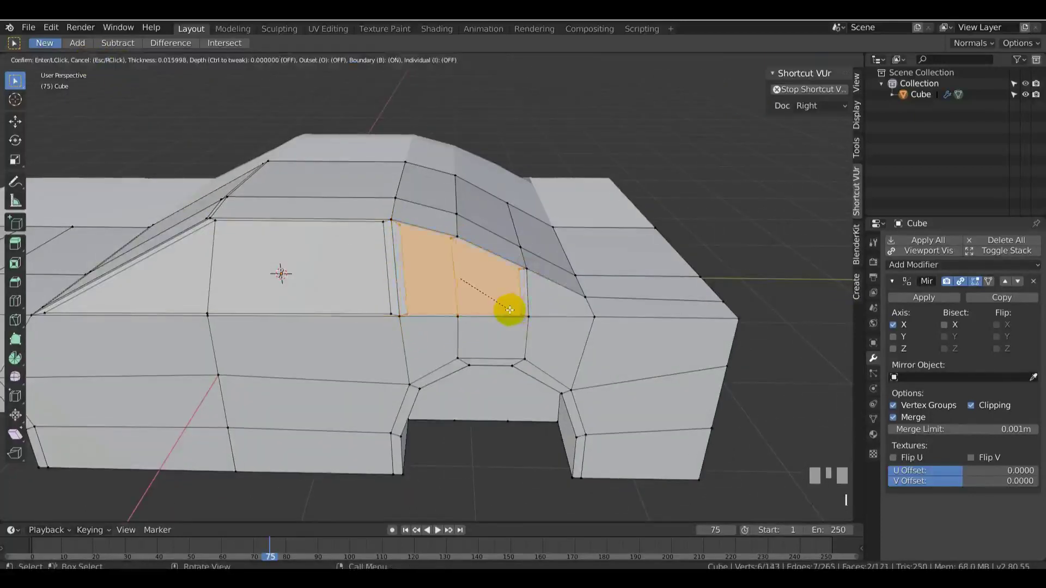
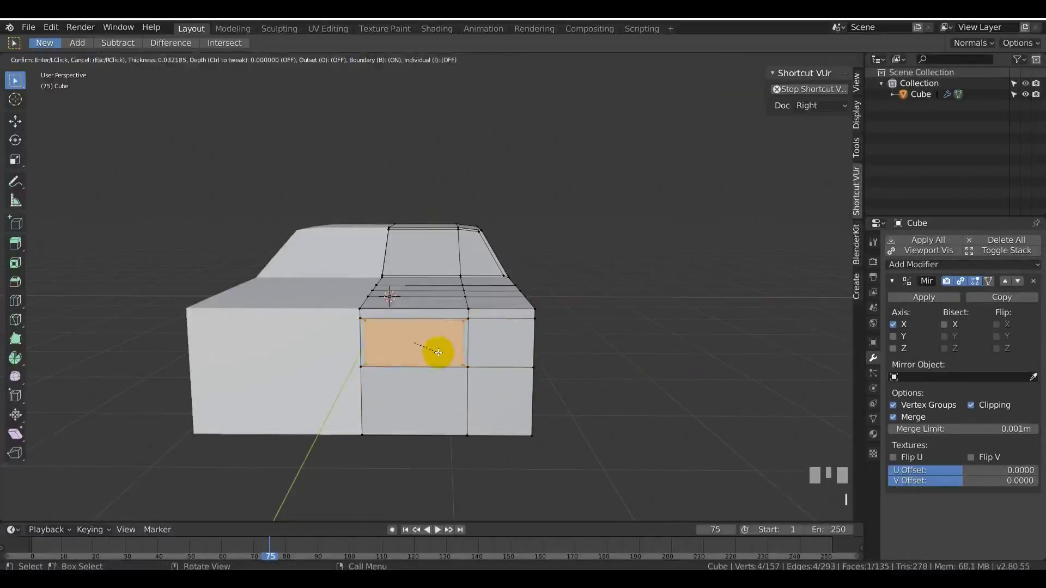
Inset the side panel face and push it along X into the body to form a recessed groove
drag(422, 367, 398, 346)
key(g)
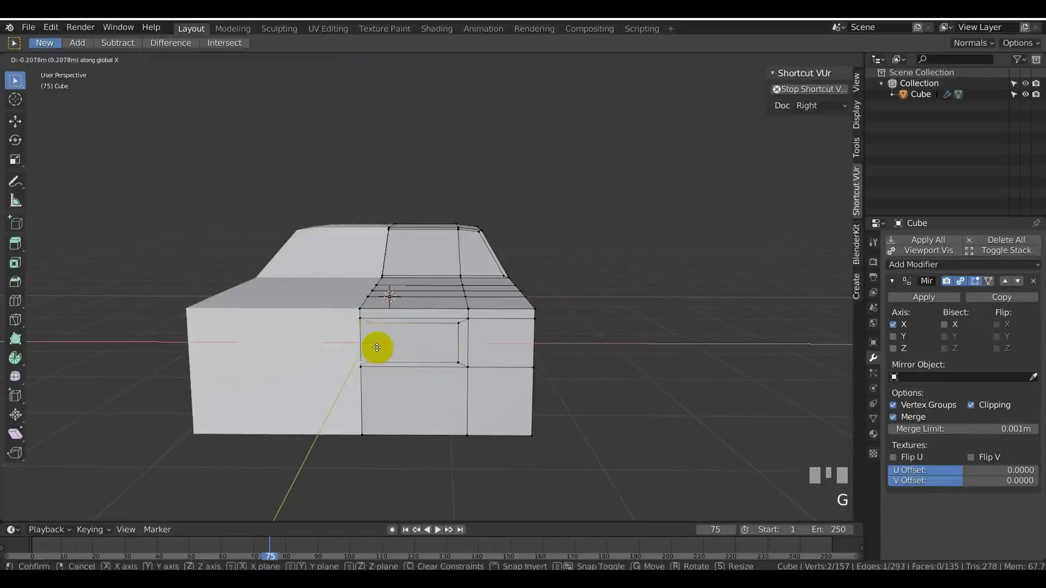
drag(683, 339, 637, 366)
Orbit and zoom around the car to inspect the new side groove
scroll(down, 3)
middle_click(509, 385)
scroll(up, 3)
middle_click(549, 333)
scroll(down, 3)
middle_click(554, 342)
scroll(up, 3)
scroll(down, 3)
middle_click(566, 358)
scroll(up, 3)
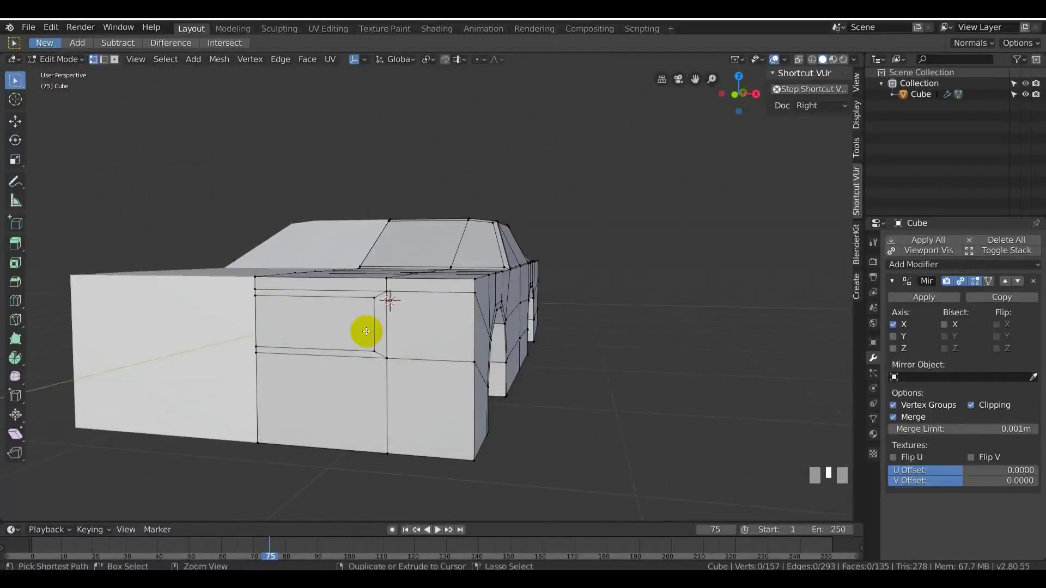
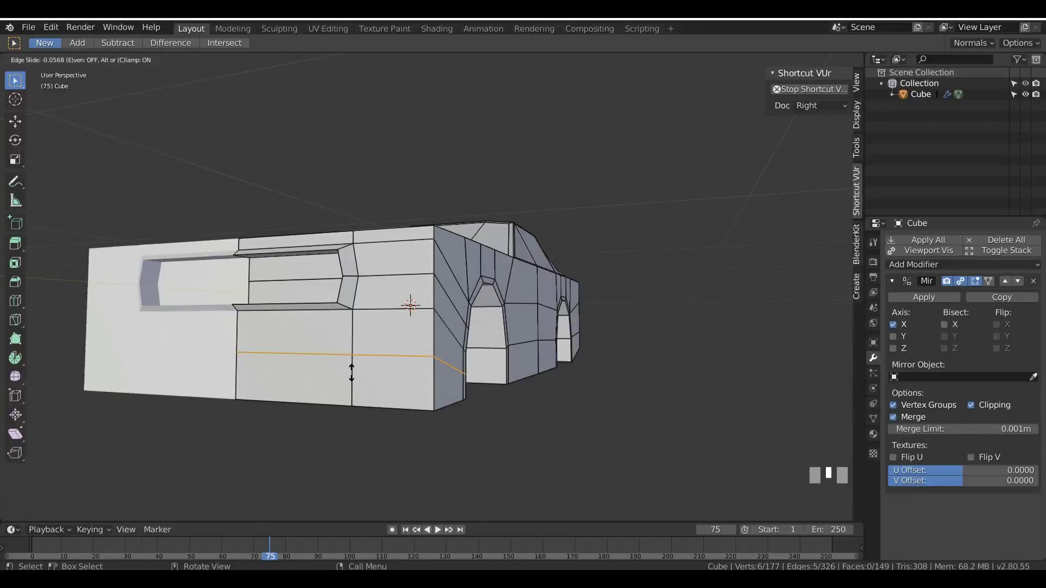
Place a loop cut along the lower body beneath the groove, check it, and start another with Ctrl+R
click(394, 399)
scroll(down, 3)
middle_click(401, 399)
scroll(up, 3)
scroll(down, 3)
middle_click(492, 423)
key(ctrl+r)
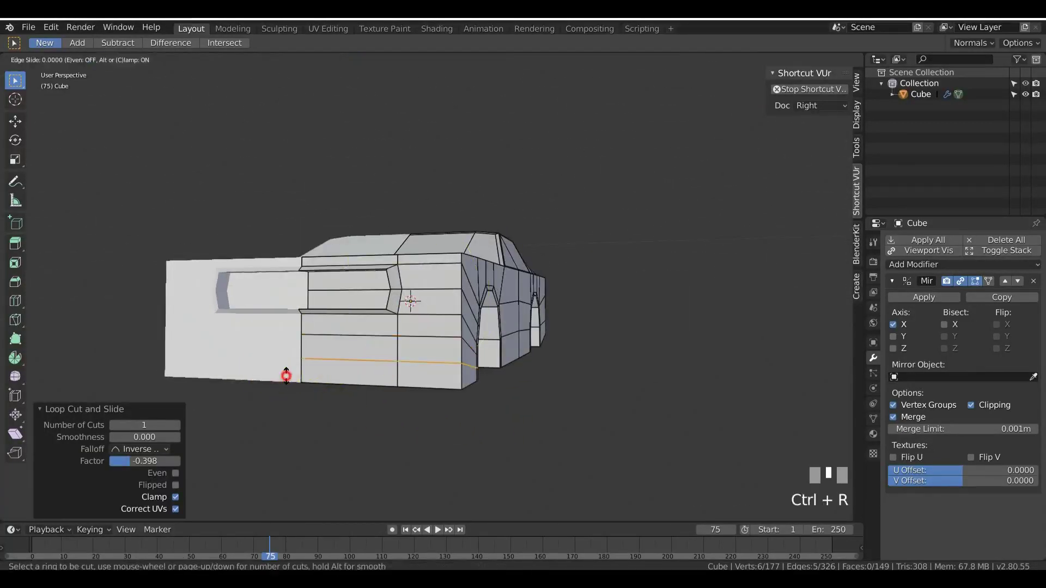
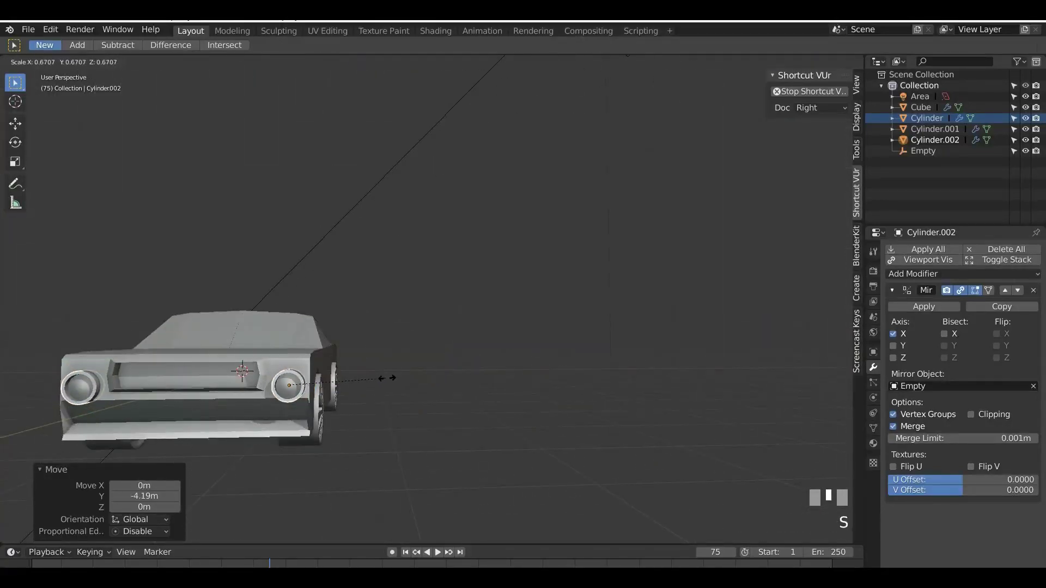
Select the mirrored cylinders and start moving them in front view toward the front grille
click(378, 426)
middle_click(389, 424)
key(KP_1)
scroll(up, 3)
key(g)
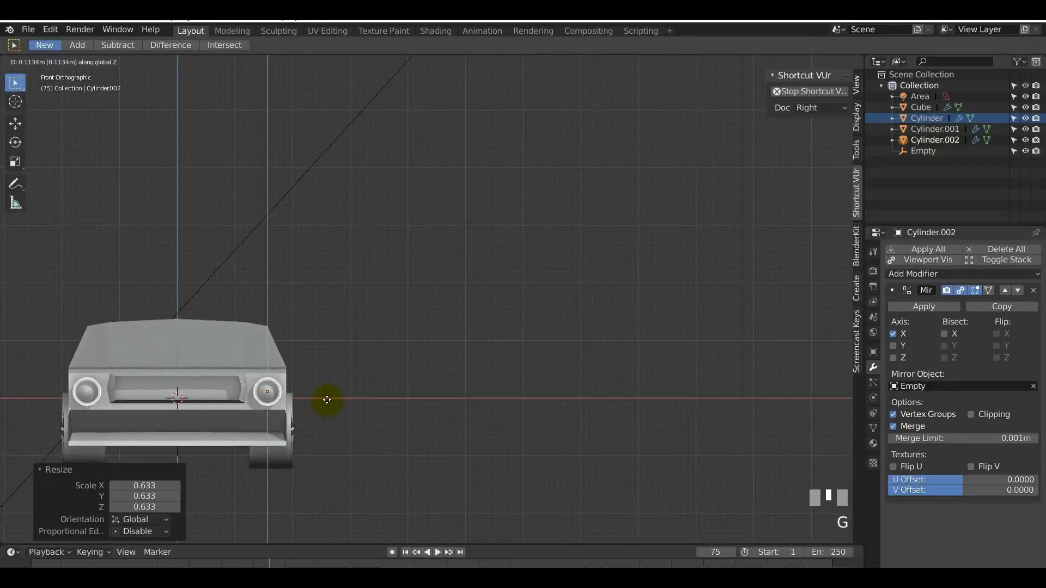
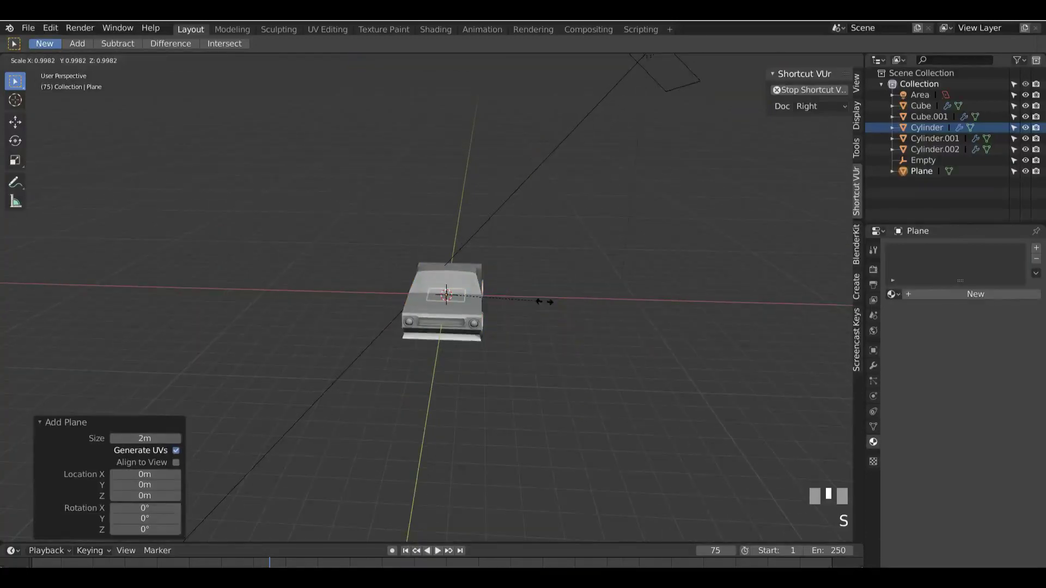
Position the new plane beneath the car in front view
click(564, 303)
middle_click(513, 315)
scroll(up, 3)
middle_click(517, 290)
key(KP_1)
key(g)
click(555, 294)
Scale the plane up into a large ground plane under the car
middle_click(546, 331)
scroll(up, 3)
drag(466, 323, 507, 341)
scroll(down, 3)
scroll(up, 3)
middle_click(518, 357)
key(s)
click(601, 335)
Enter Edit Mode and select the plane's rear edge
scroll(down, 3)
key(Tab)
middle_click(554, 328)
scroll(up, 3)
scroll(down, 3)
drag(425, 343, 416, 345)
scroll(up, 3)
click(416, 345)
Extrude the rear edge upward into a backdrop wall and return to Object Mode
drag(449, 326, 878, 371)
key(r)
right_click(419, 350)
key(e)
click(414, 221)
scroll(down, 3)
key(Tab)
drag(879, 371, 696, 396)
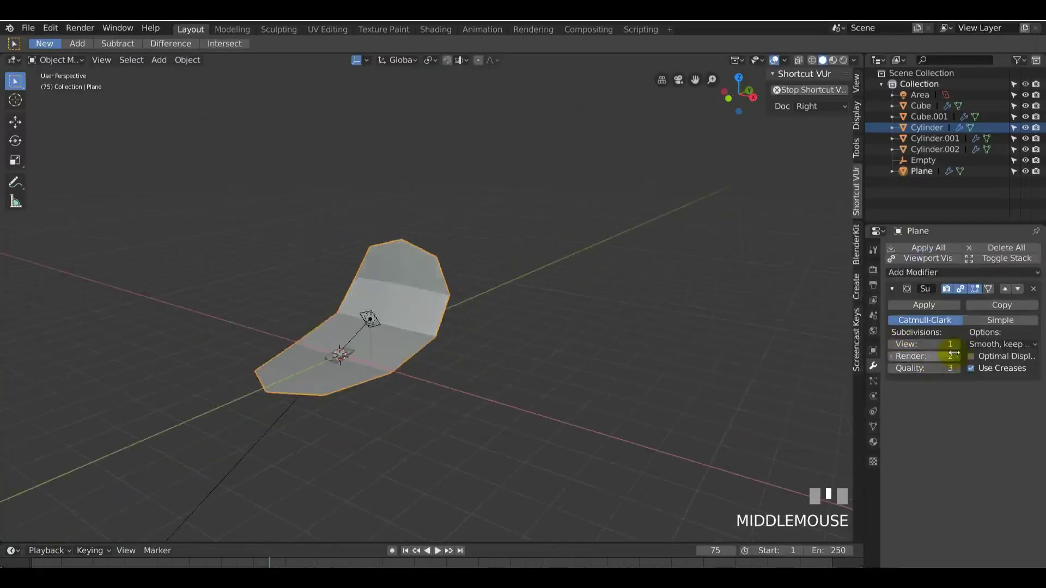
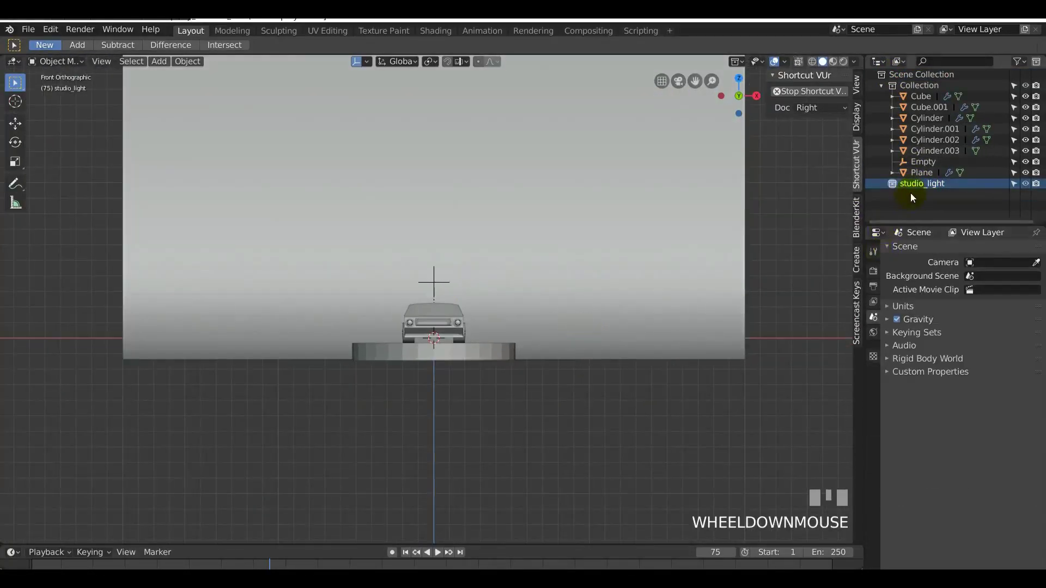
Add a camera to the scene with Shift+A
scroll(up, 3)
drag(451, 344, 475, 364)
key(shift+a)
scroll(down, 3)
drag(475, 363, 261, 353)
Move the camera into position in front view, pulled back from the car
key(KP_1)
scroll(up, 3)
key(g)
click(261, 353)
scroll(down, 3)
drag(307, 350, 860, 94)
Switch to camera view and bring up the sidebar for Lock Camera to View
key(KP_0)
scroll(down, 3)
scroll(up, 3)
key(n)
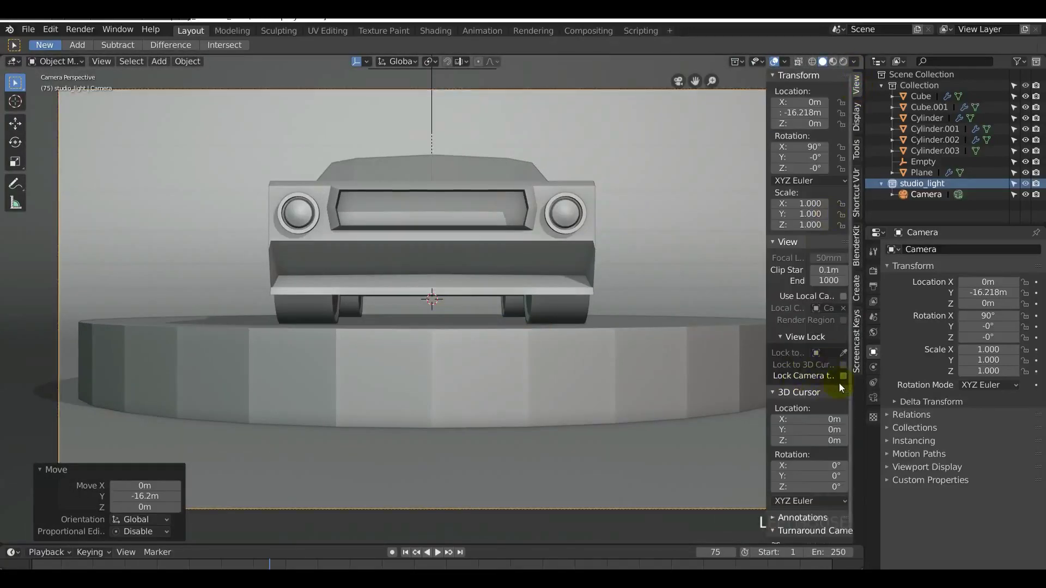